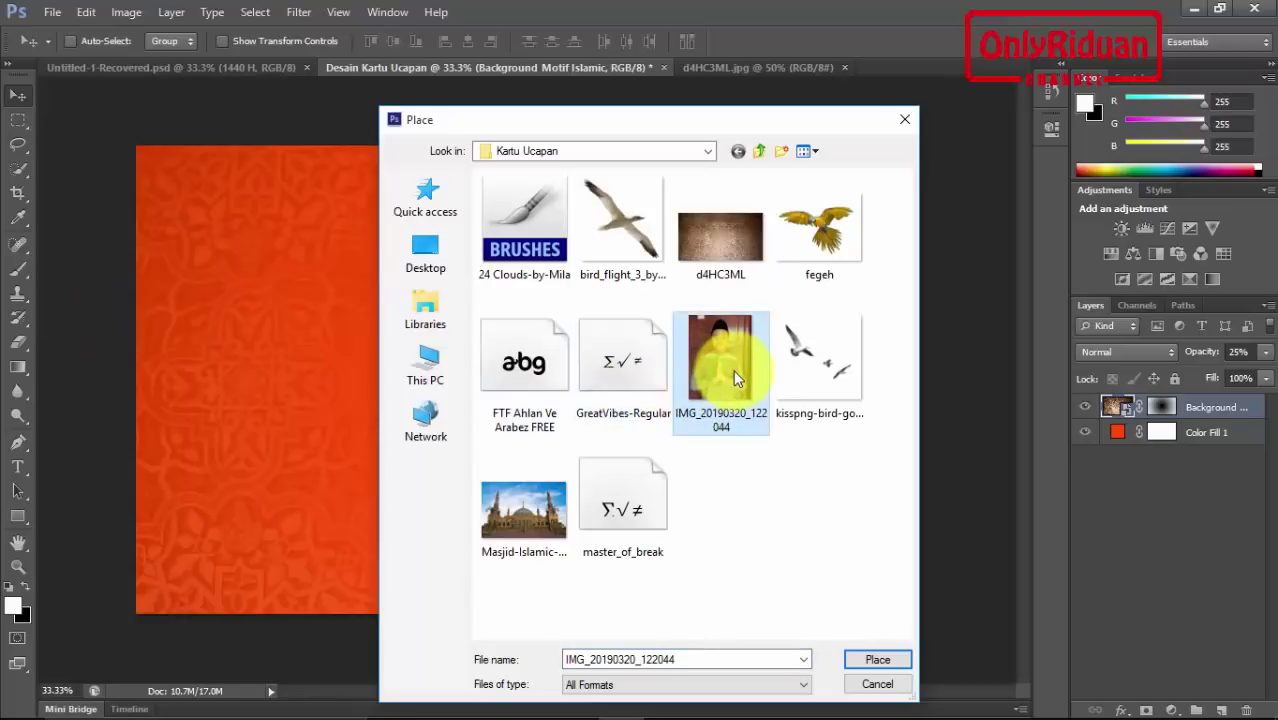
Place the photo IMG_20190320_122044 onto the orange card as a new layer.
{"action": "left_click", "coordinate": [882, 660]}
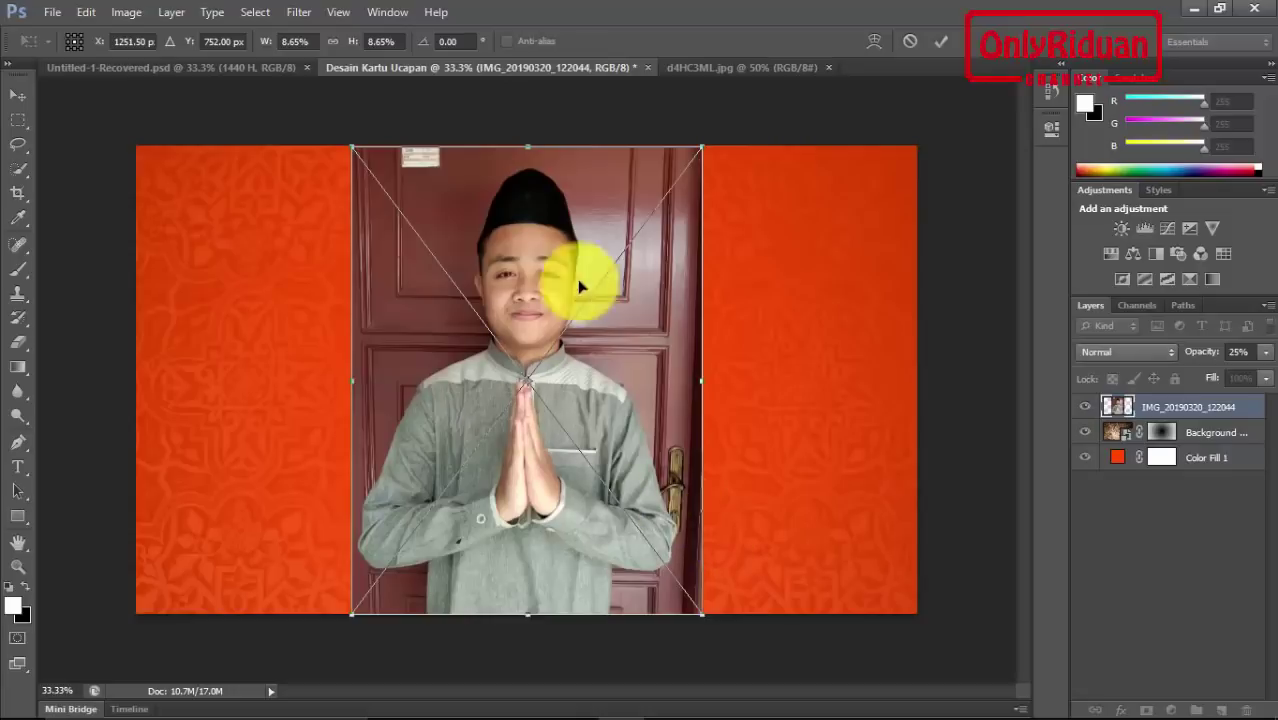